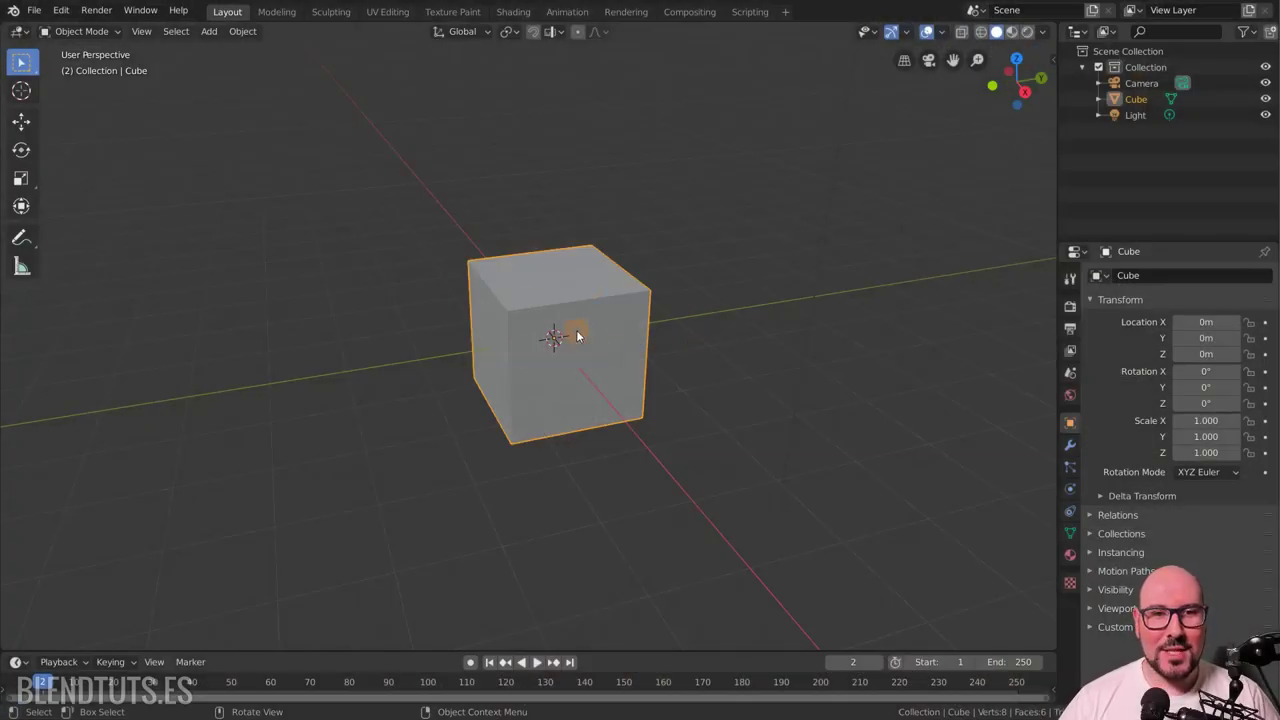
Delete the selected cube from its context menu and undo the deletion.
key(alt+a)
click(589, 357)
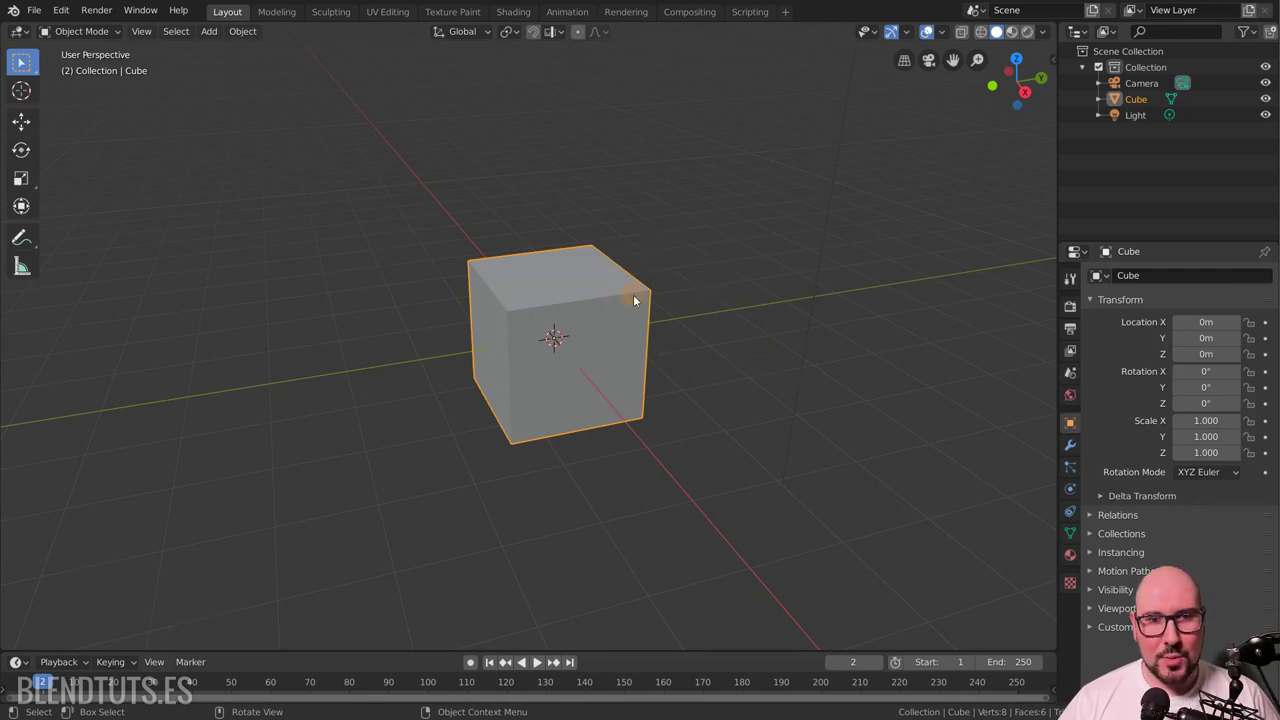
right_click(636, 297)
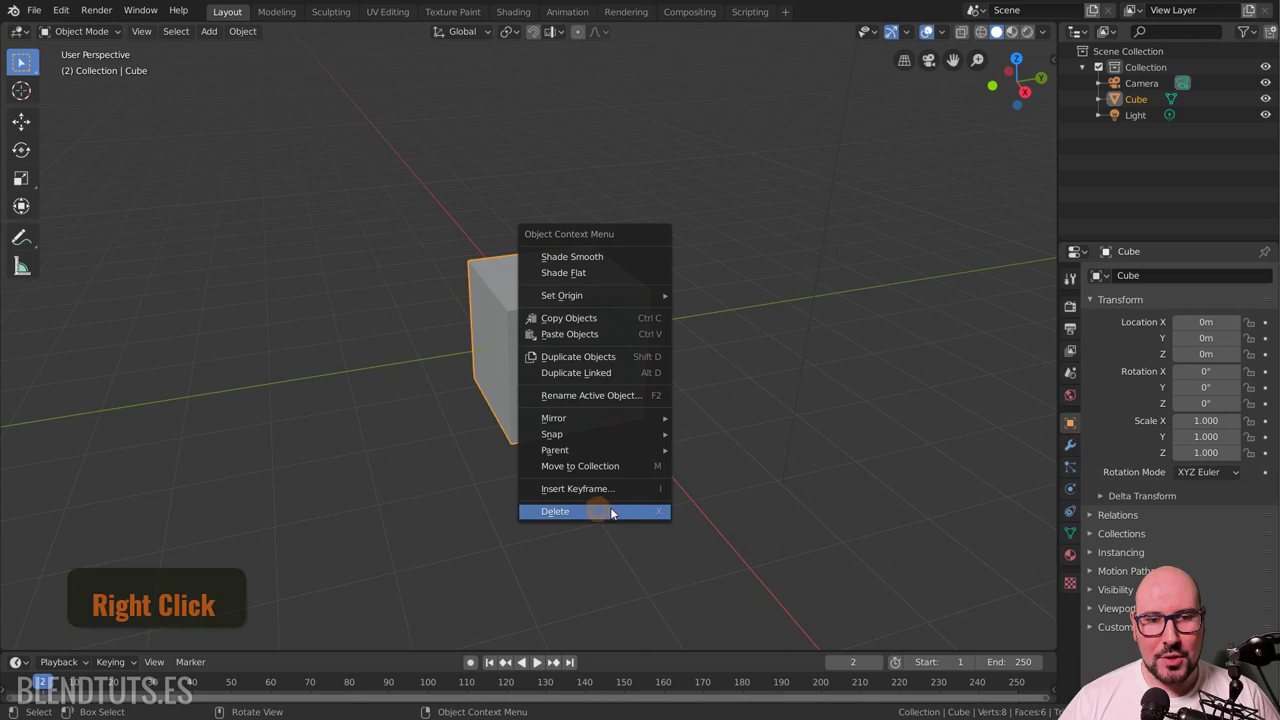
click(628, 511)
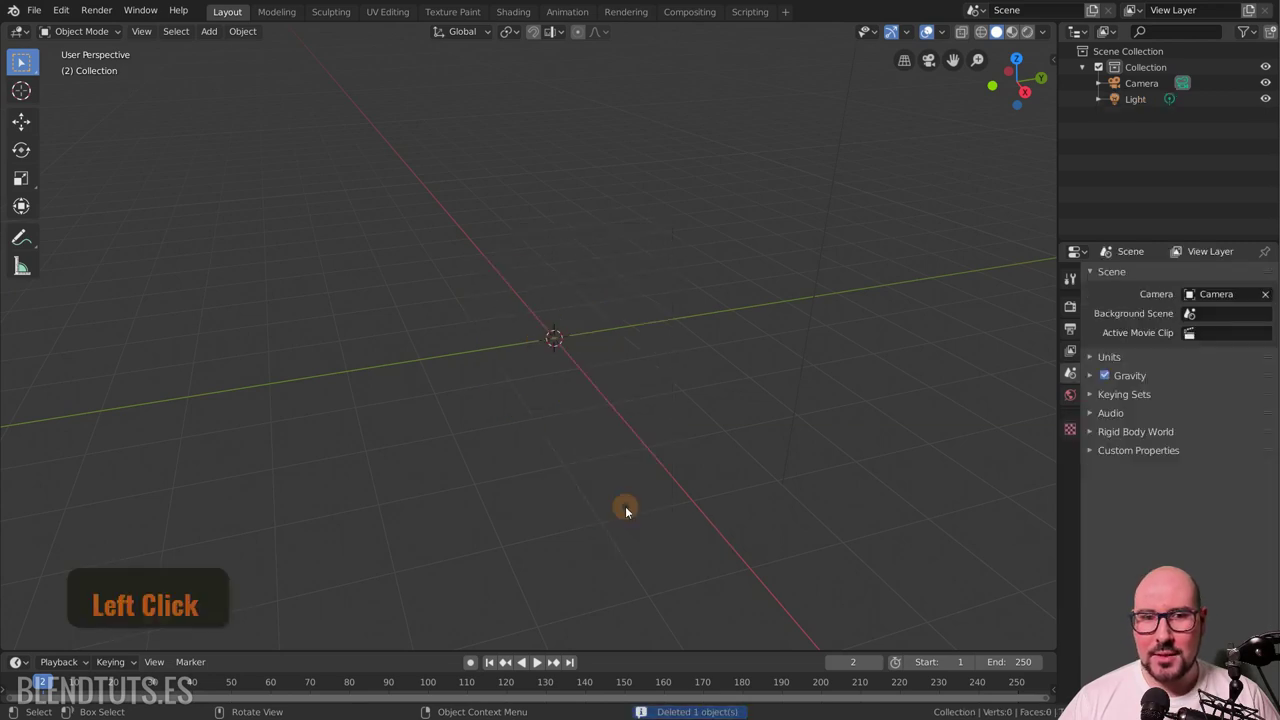
key(ctrl+z)
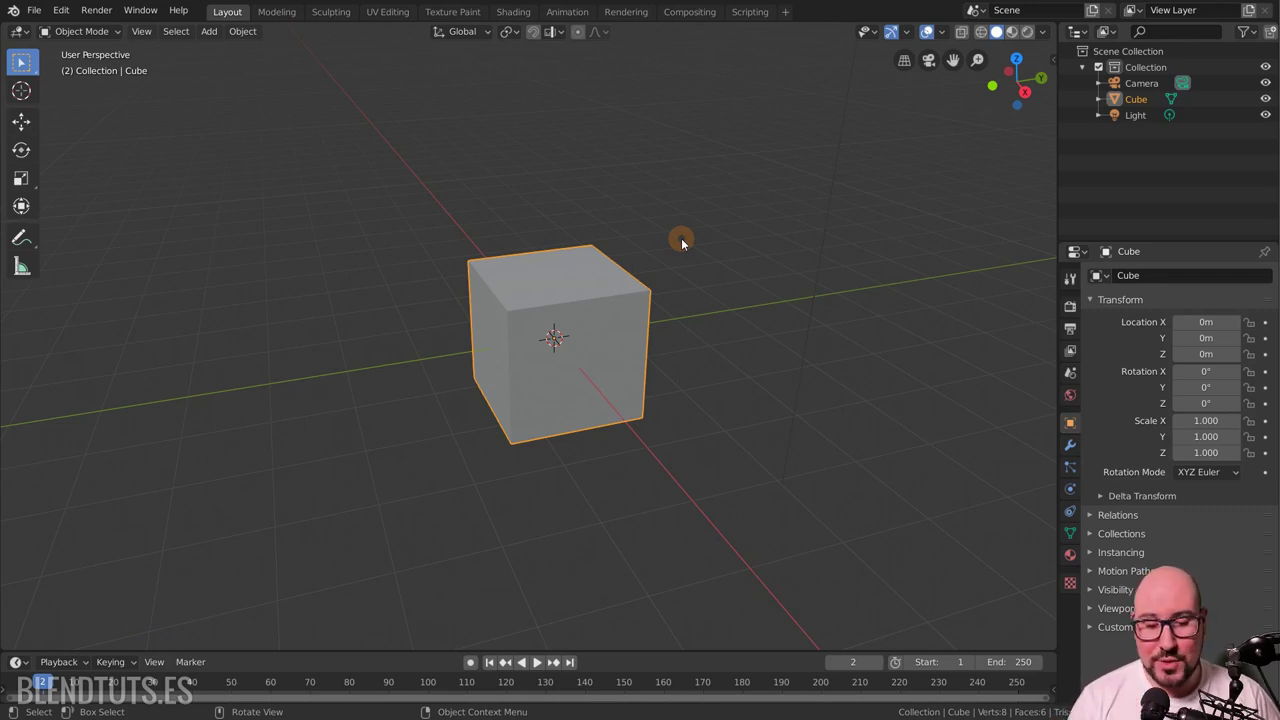
Delete the cube with the Delete key, undo it, then request deletion with X for confirmation.
key(Delete)
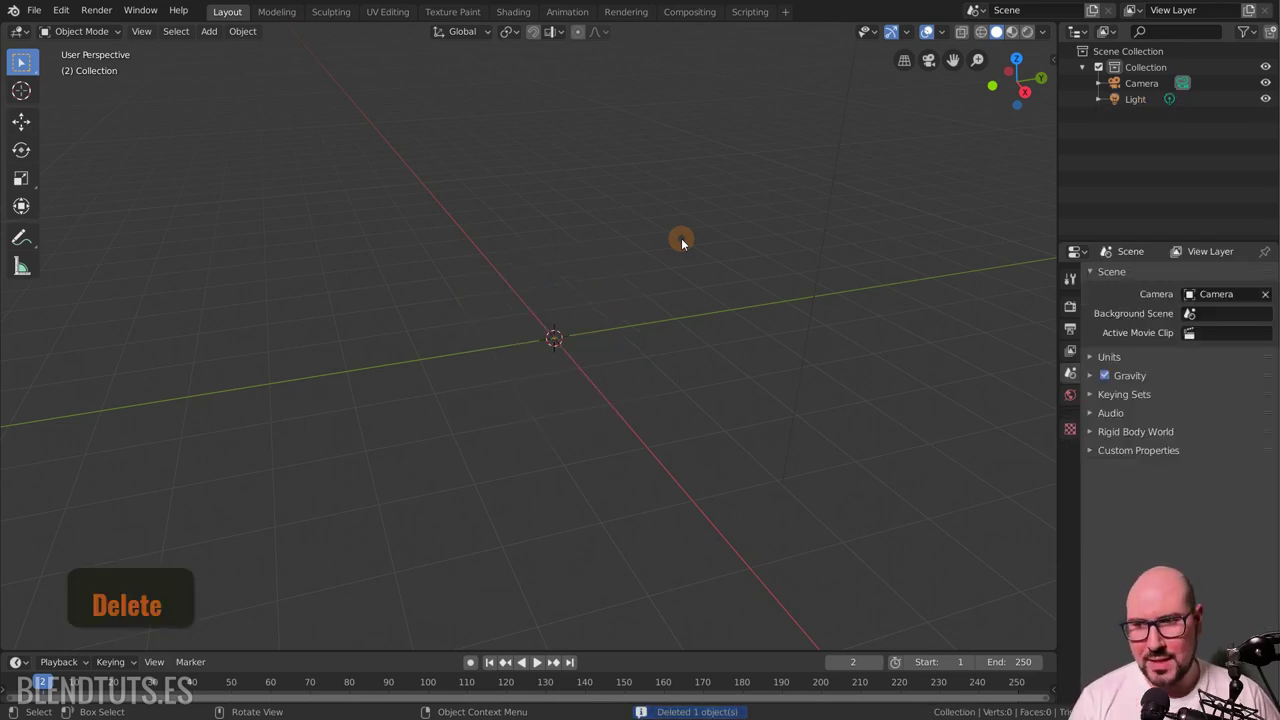
key(ctrl+z)
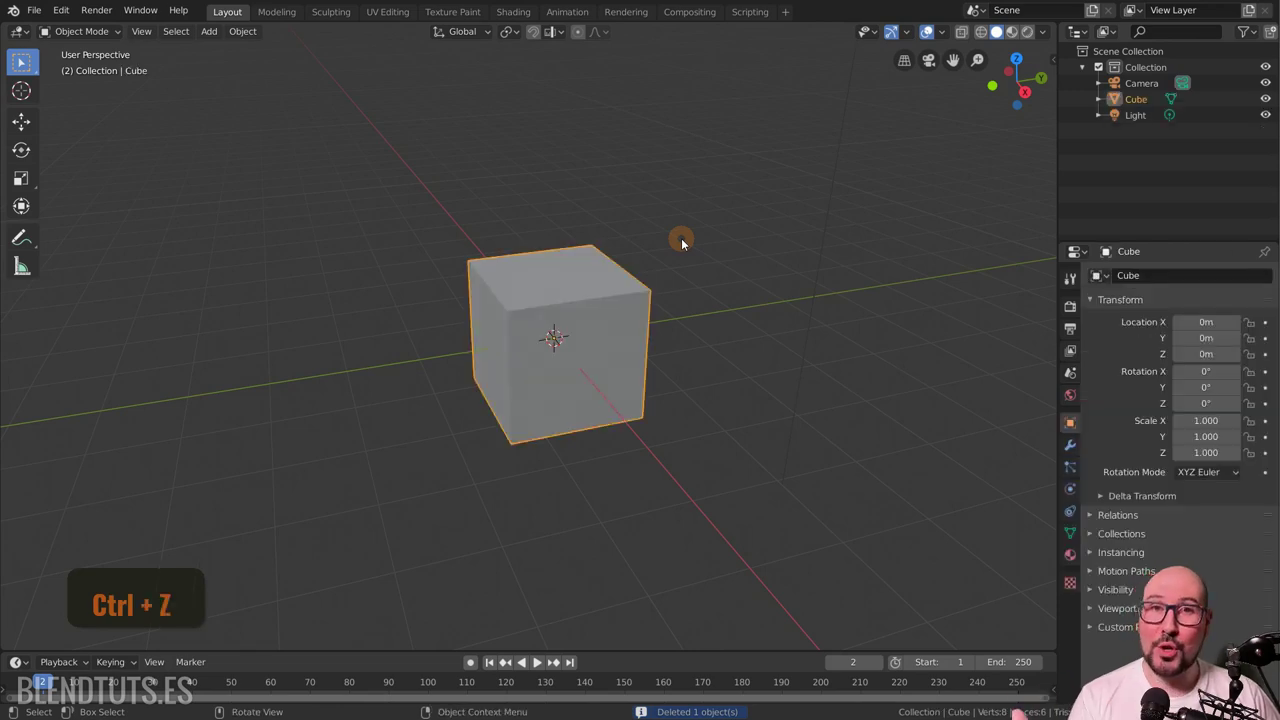
key(ctrl+z)
key(ctrl+shift+z)
key(ctrl+z)
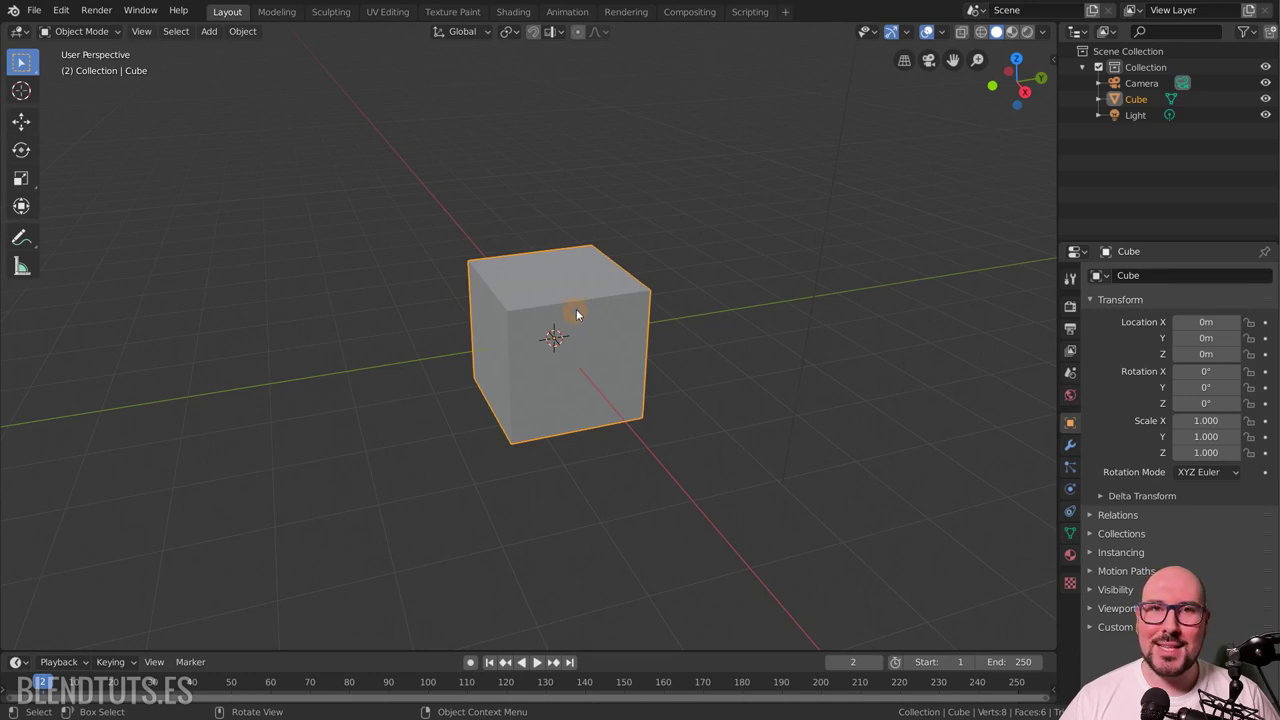
key(x)
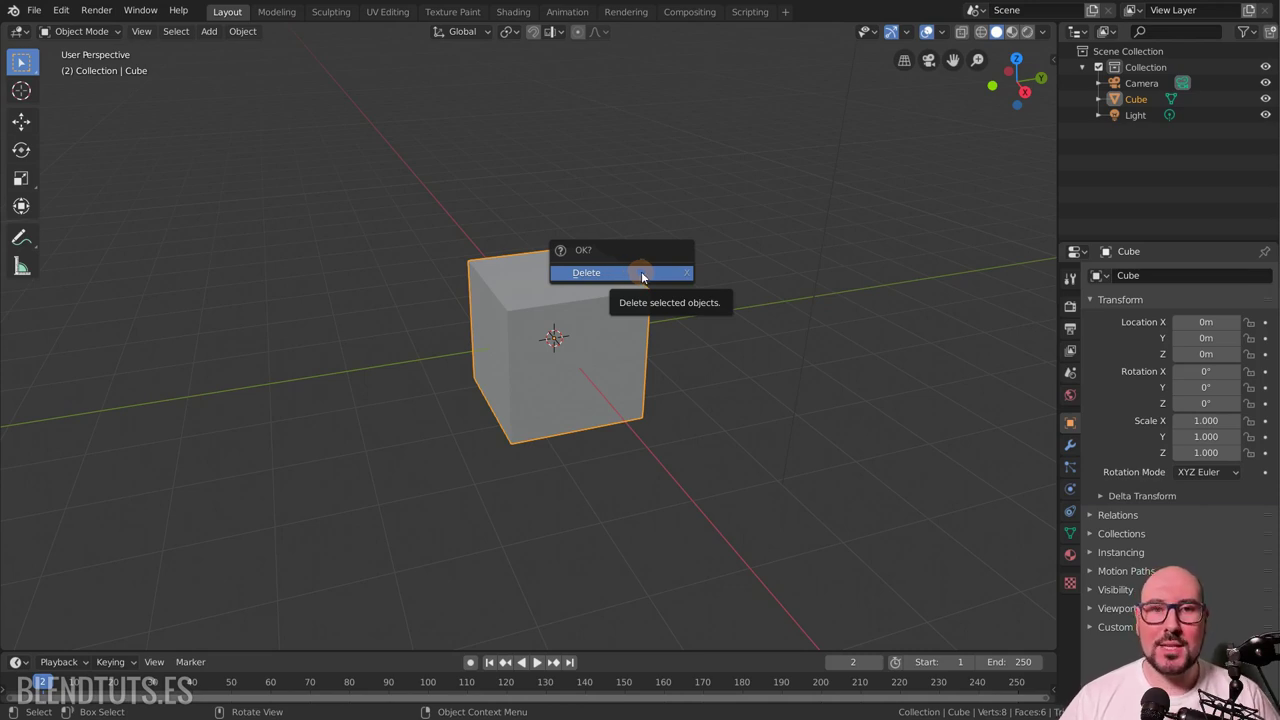
Confirm the cube's deletion and bring up the Add menu's mesh primitives.
click(644, 274)
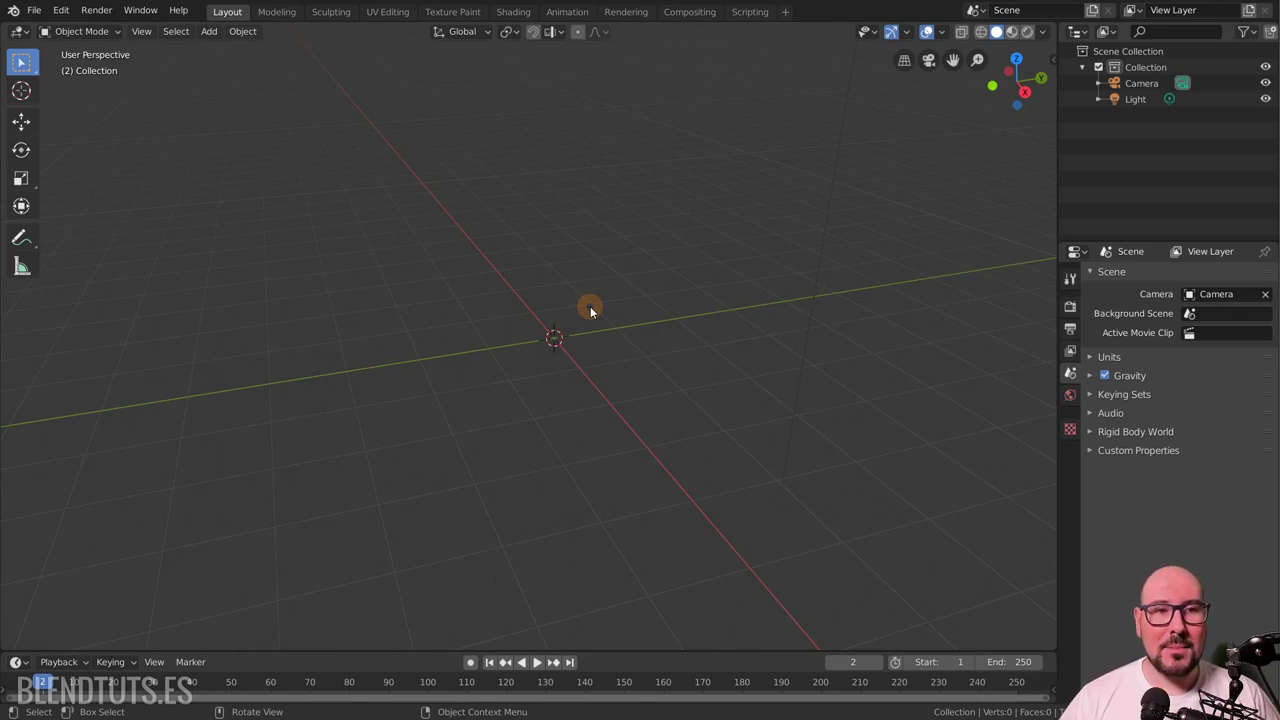
click(635, 268)
key(shift+a)
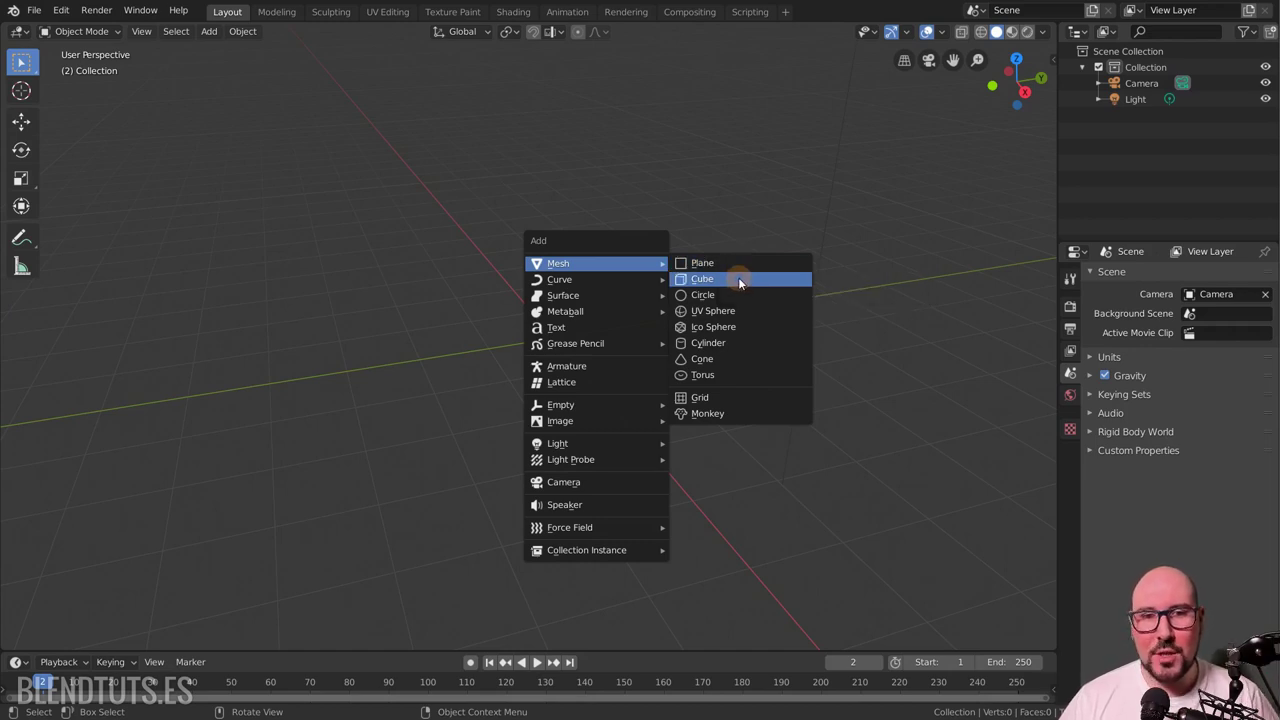
Add a new cube at the origin and raise its Size toward 2.71 m.
click(742, 280)
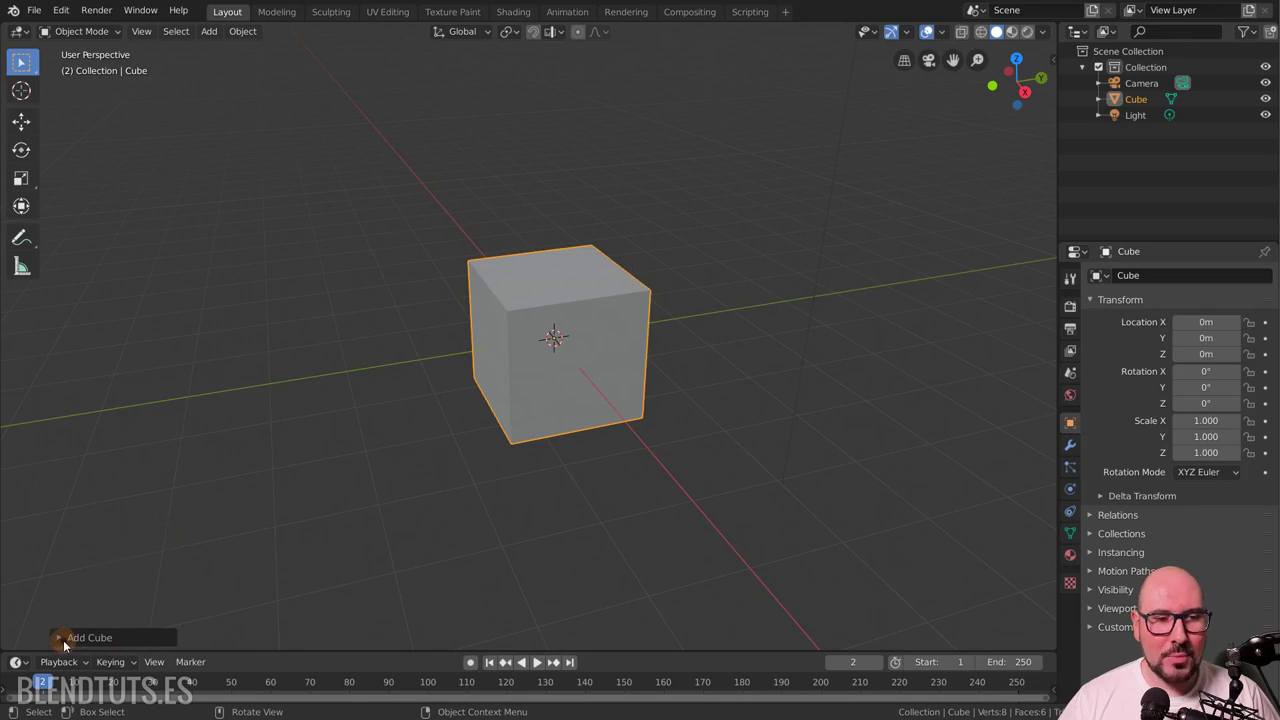
click(101, 644)
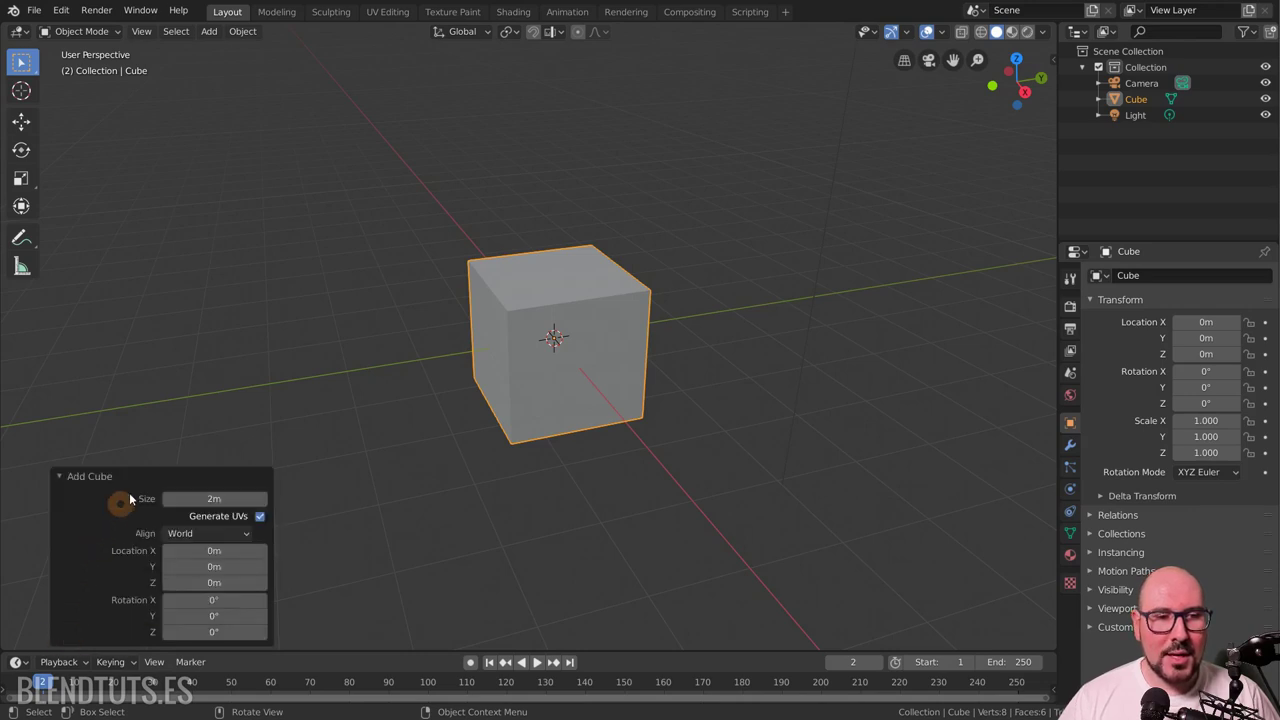
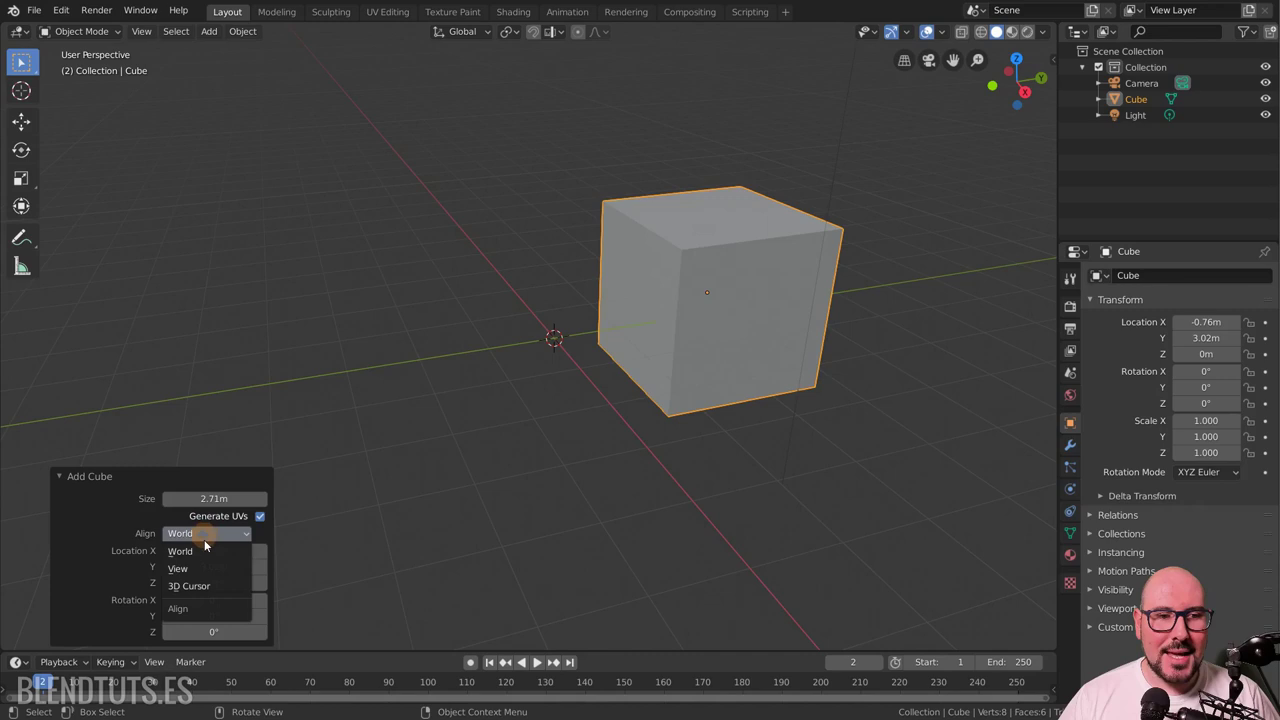
Tilt the cube about 27.6° around X and move it off the origin in the Add Cube panel.
click(199, 573)
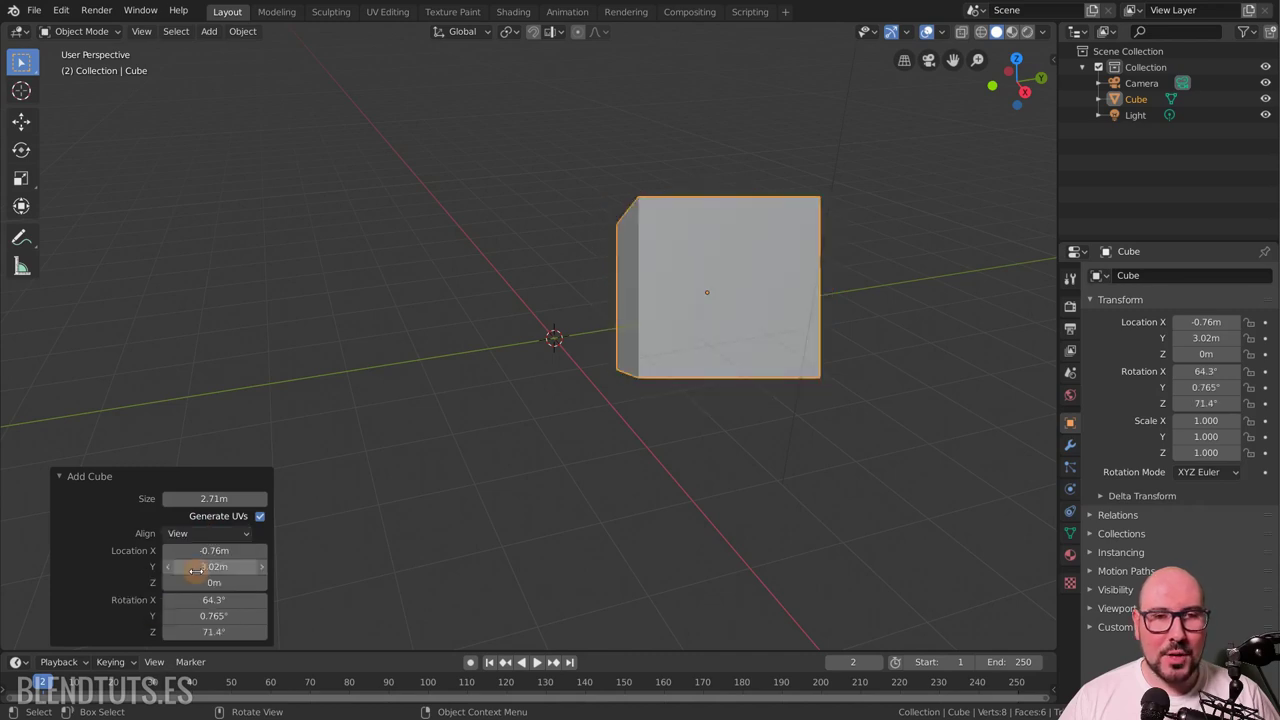
click(210, 533)
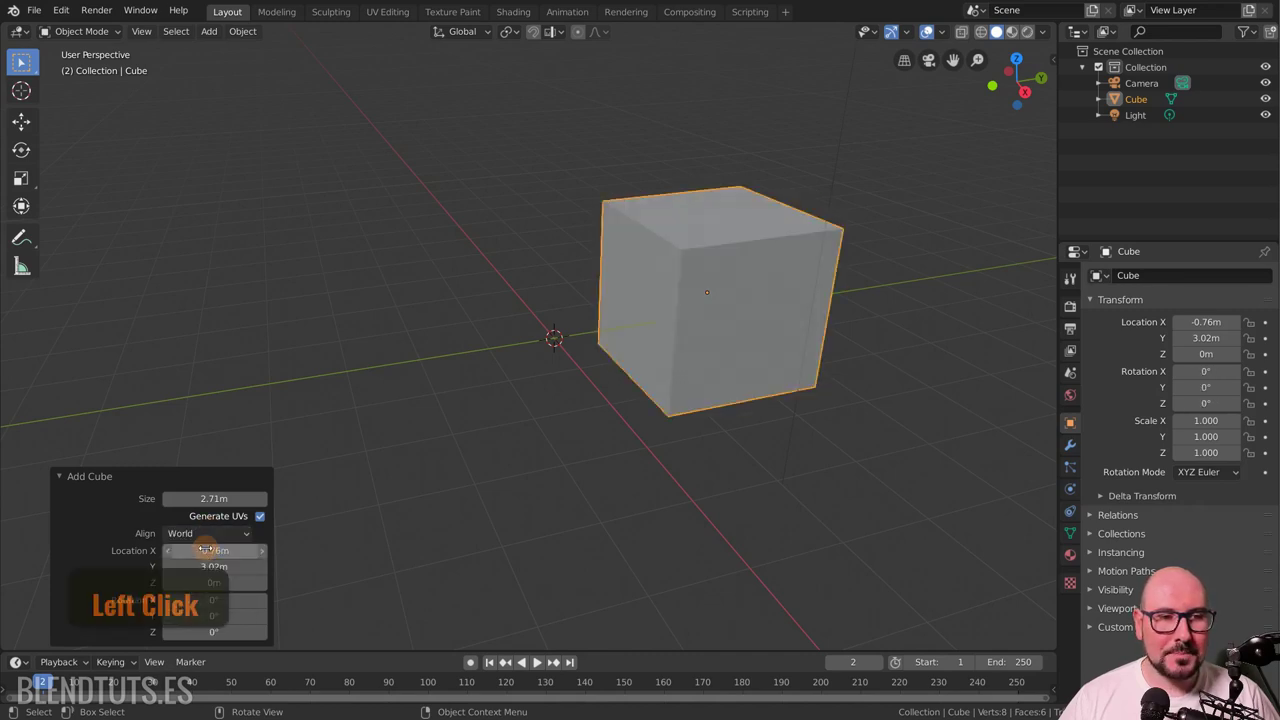
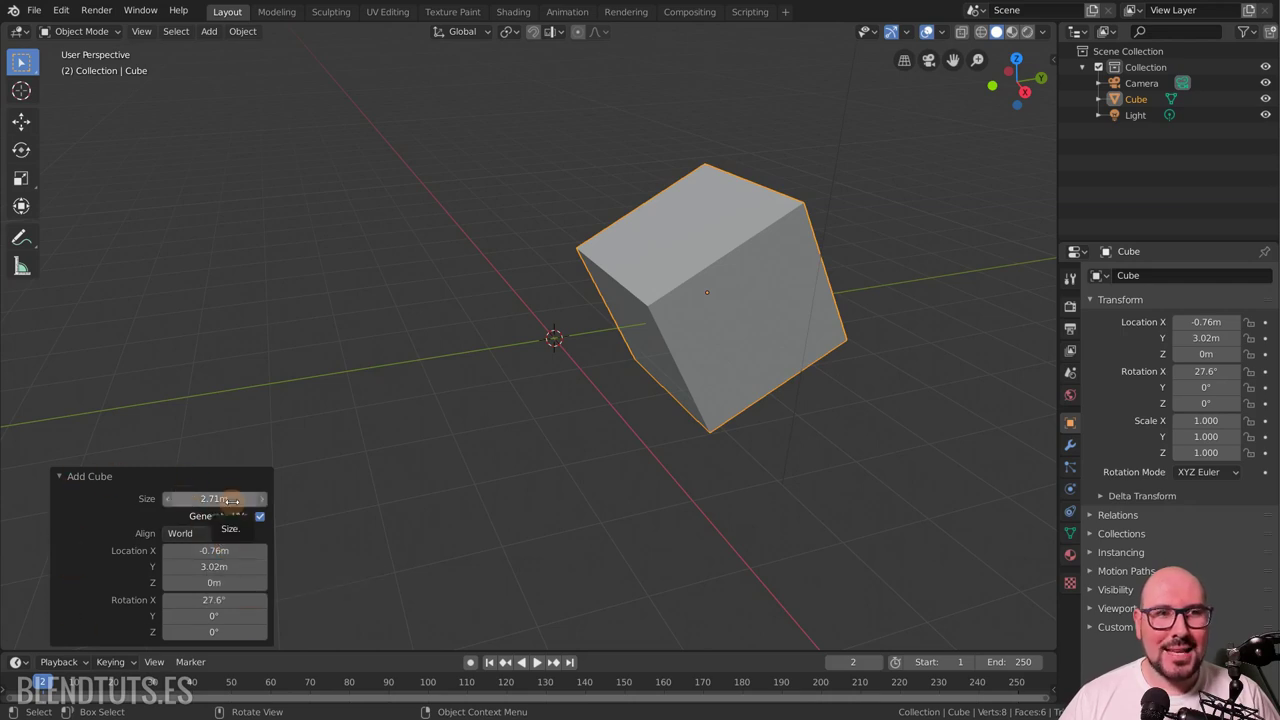
click(149, 35)
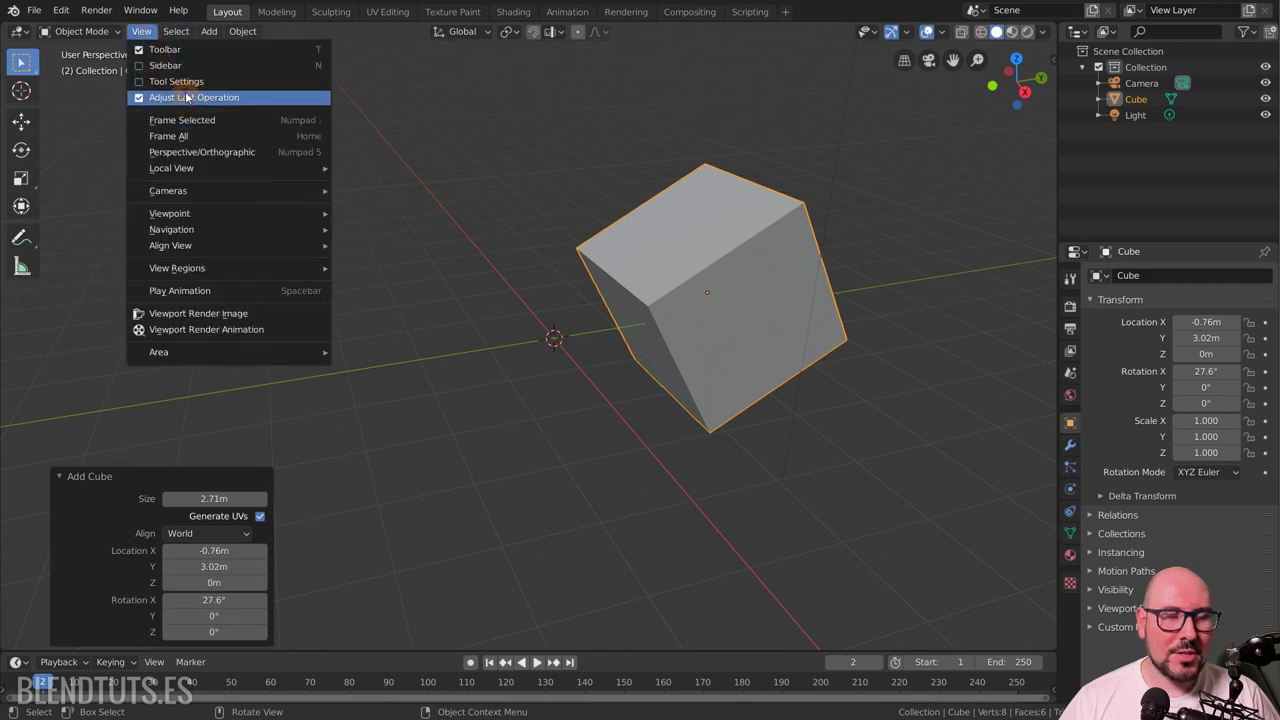
Toggle Adjust Last Operation off and on, then dismiss the panel and deselect the cube.
click(185, 100)
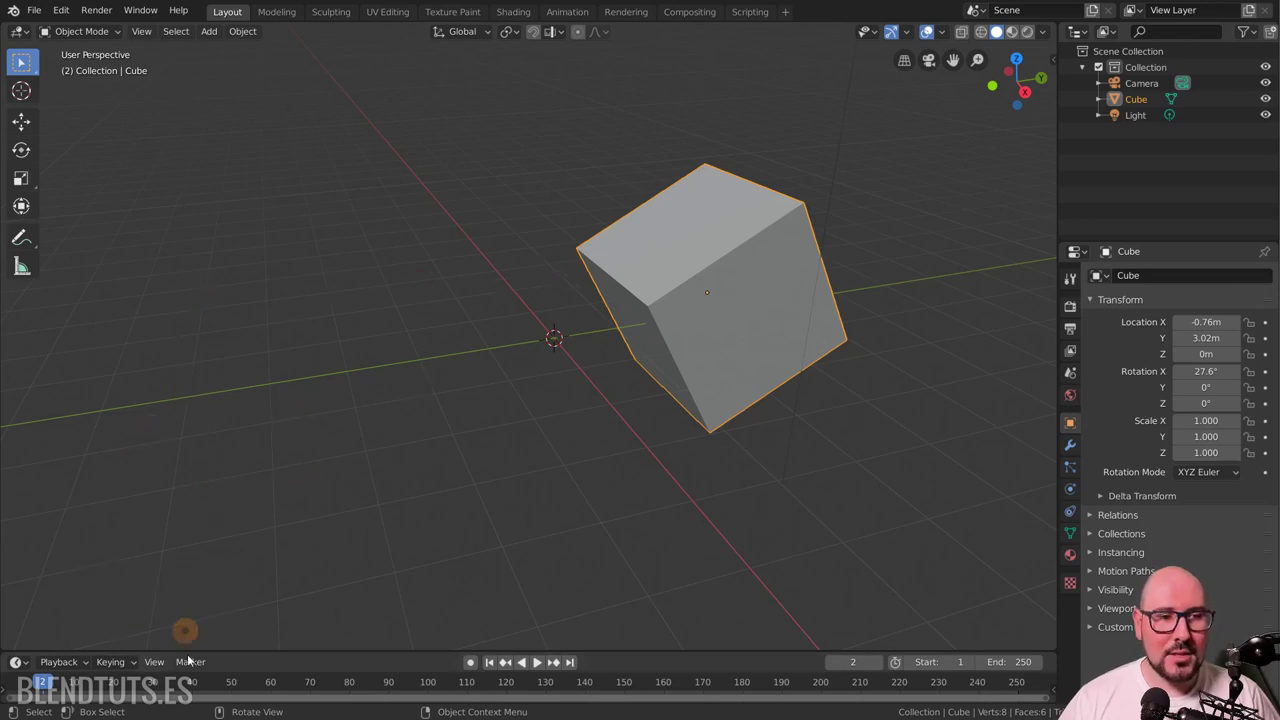
click(146, 31)
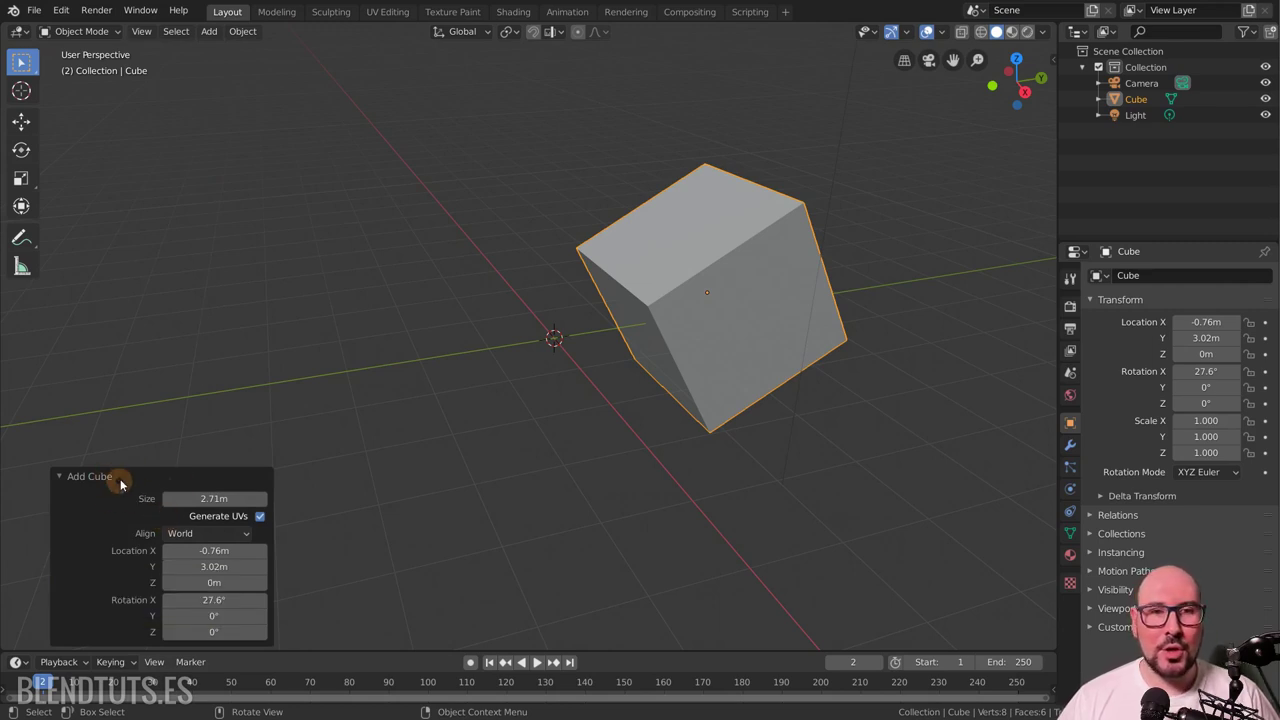
click(335, 327)
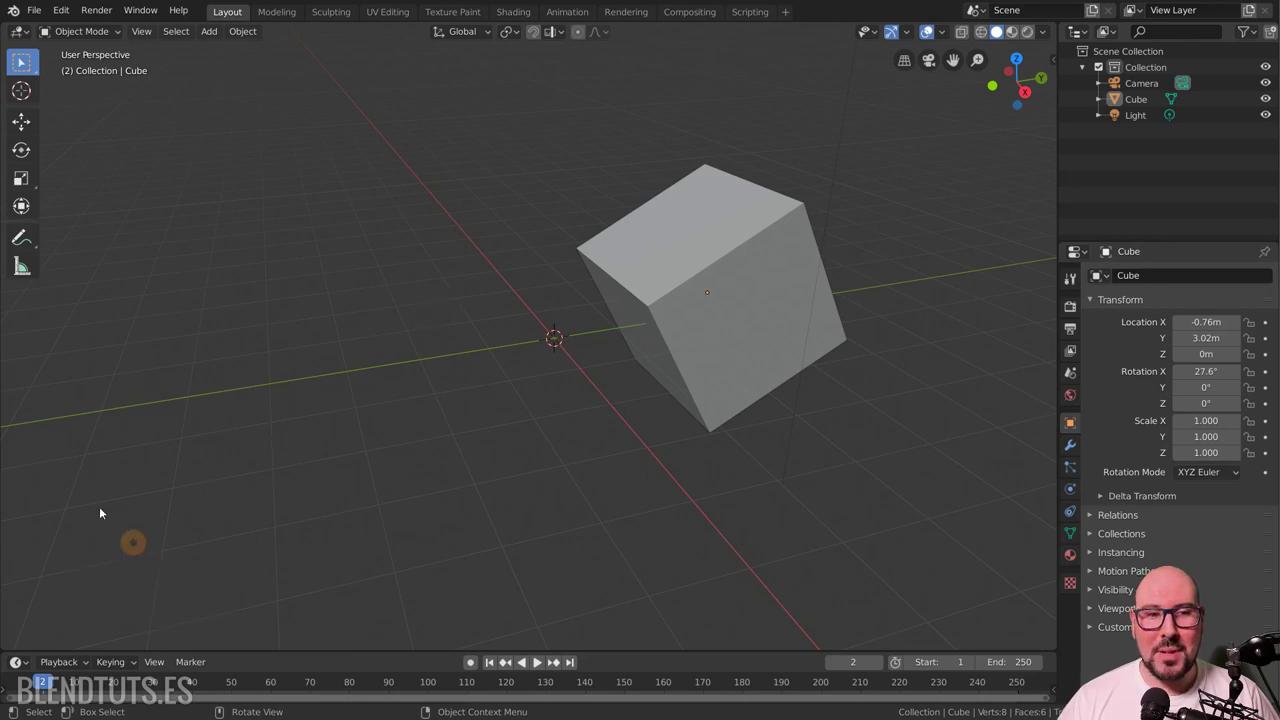
click(80, 570)
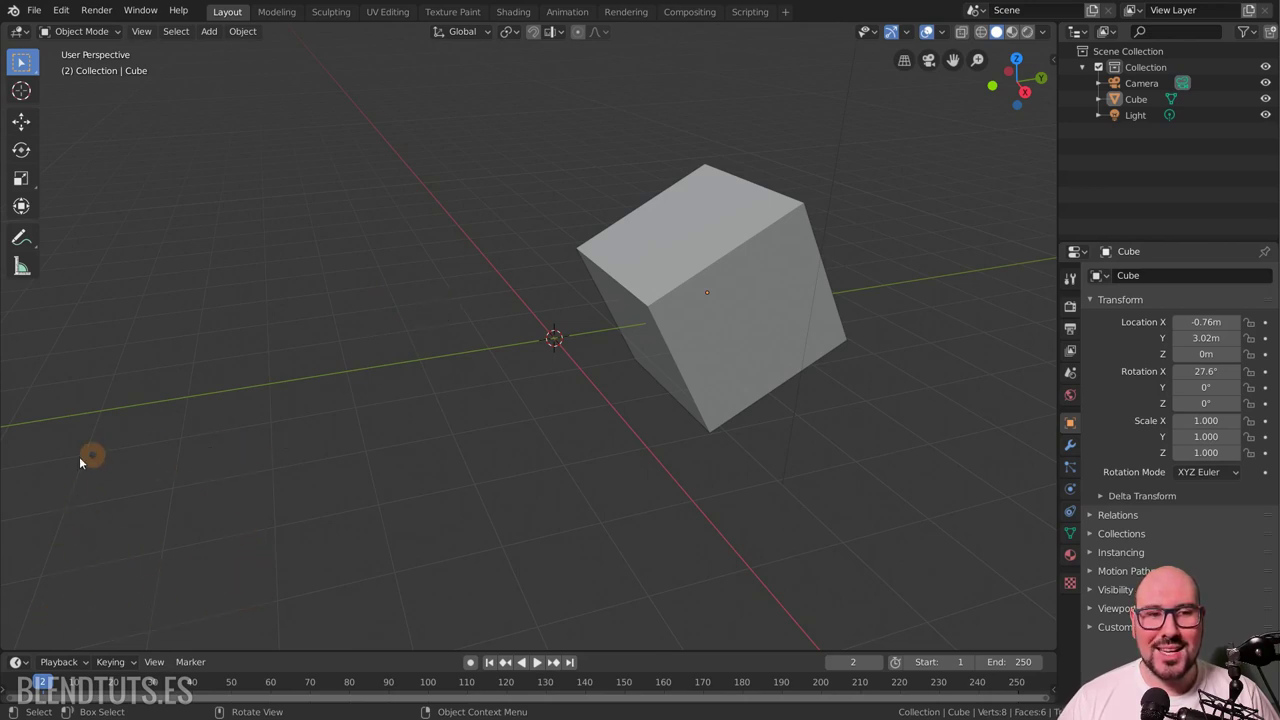
Delete the tilted cube and add a fresh 2.71 m cube at the origin.
click(68, 630)
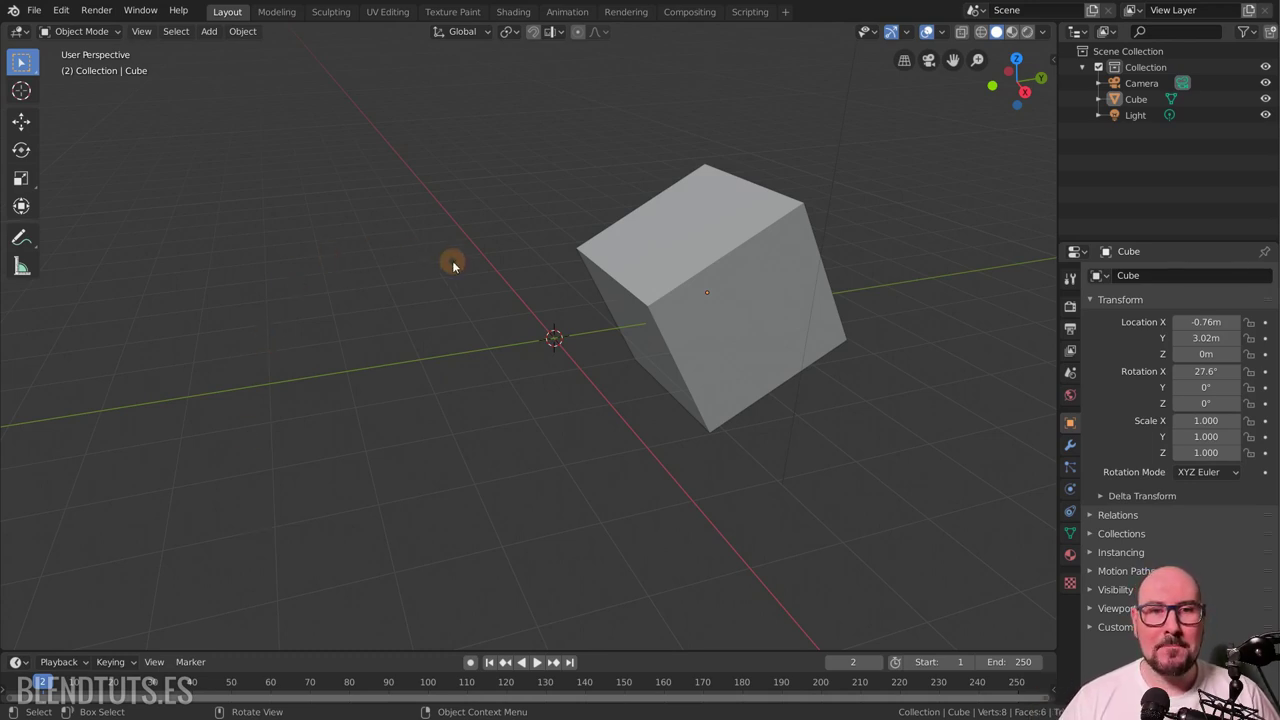
click(699, 254)
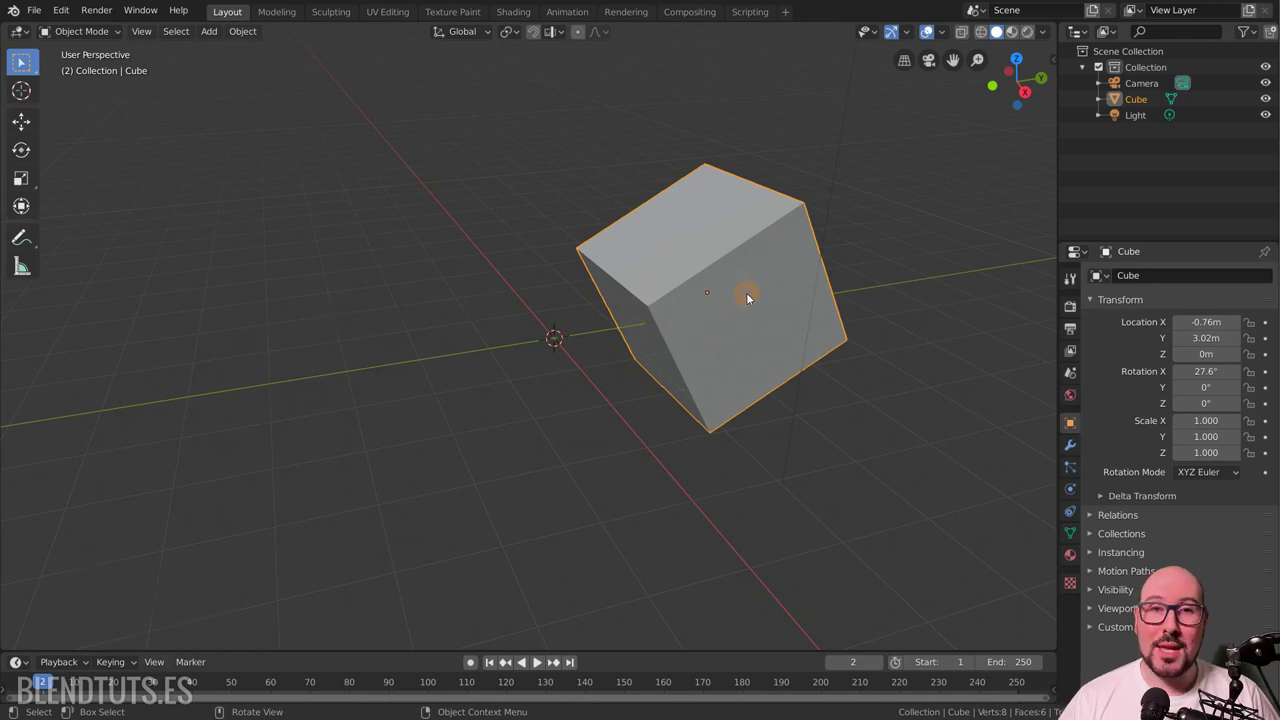
key(x)
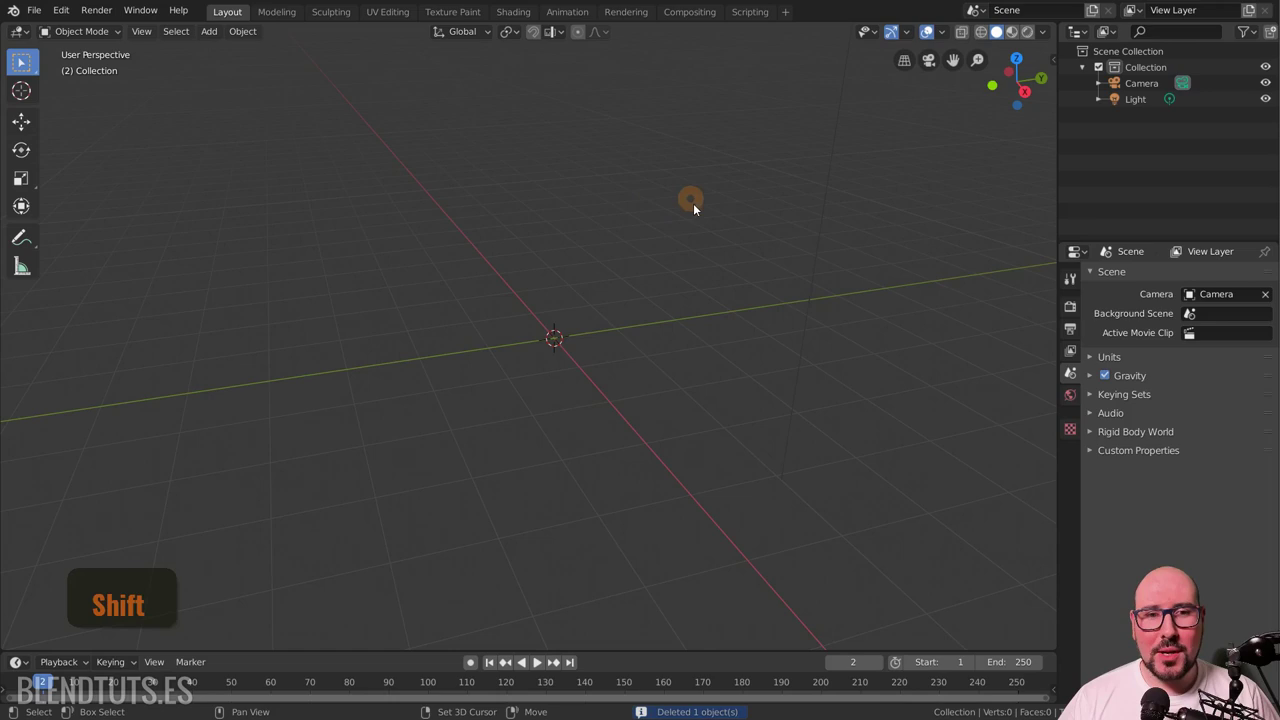
key(shift+a)
click(799, 225)
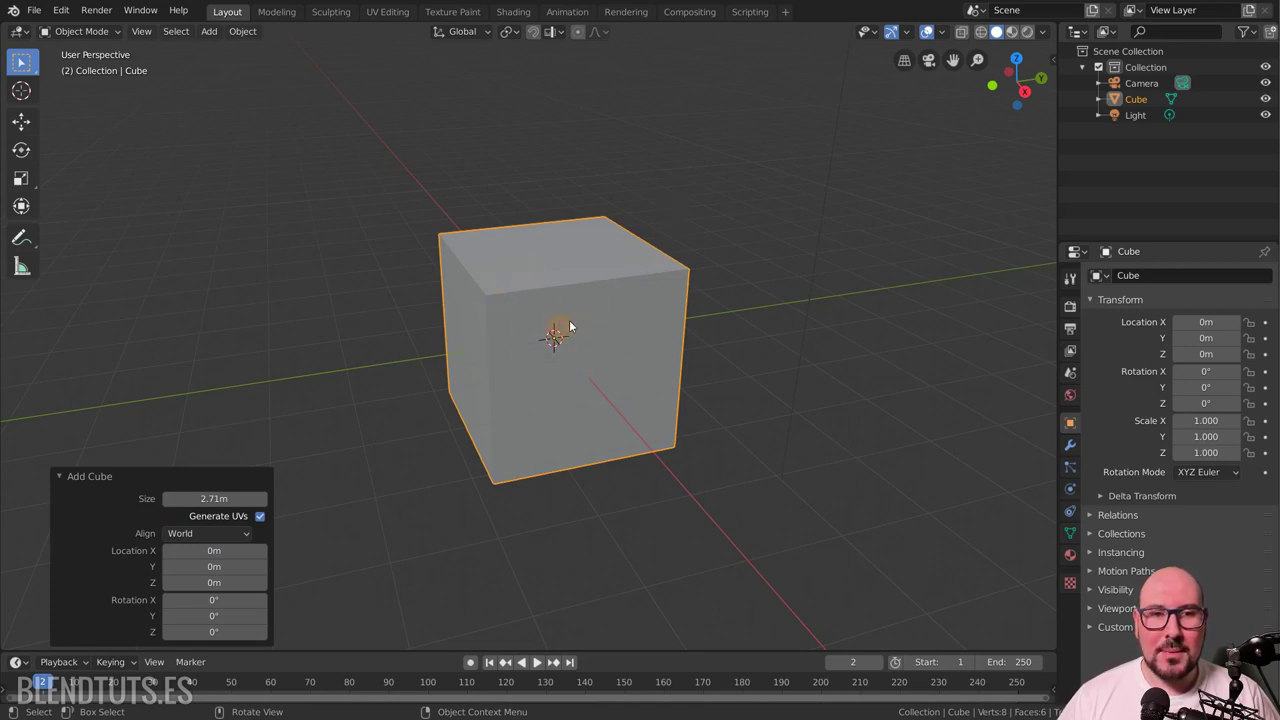
Briefly view the cube's vertex menu in Edit Mode, then delete the cube leaving camera and light.
key(Tab)
right_click(639, 264)
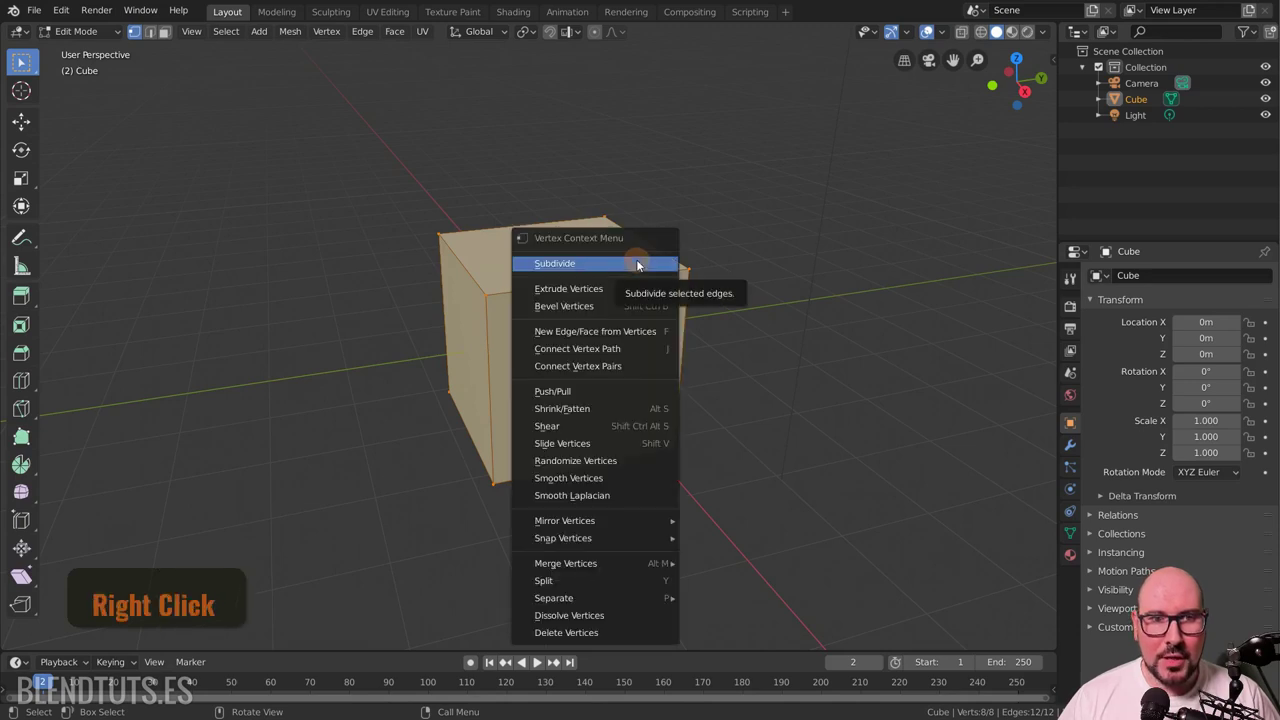
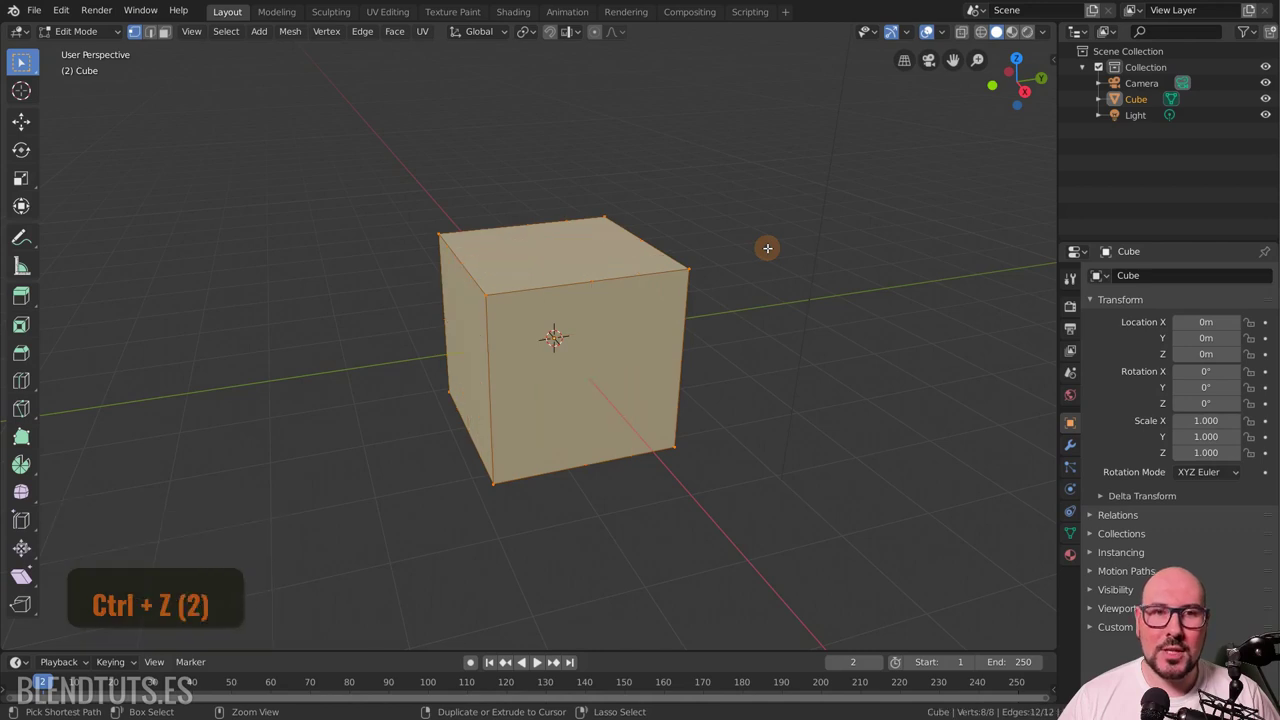
key(Tab)
key(x)
click(584, 284)
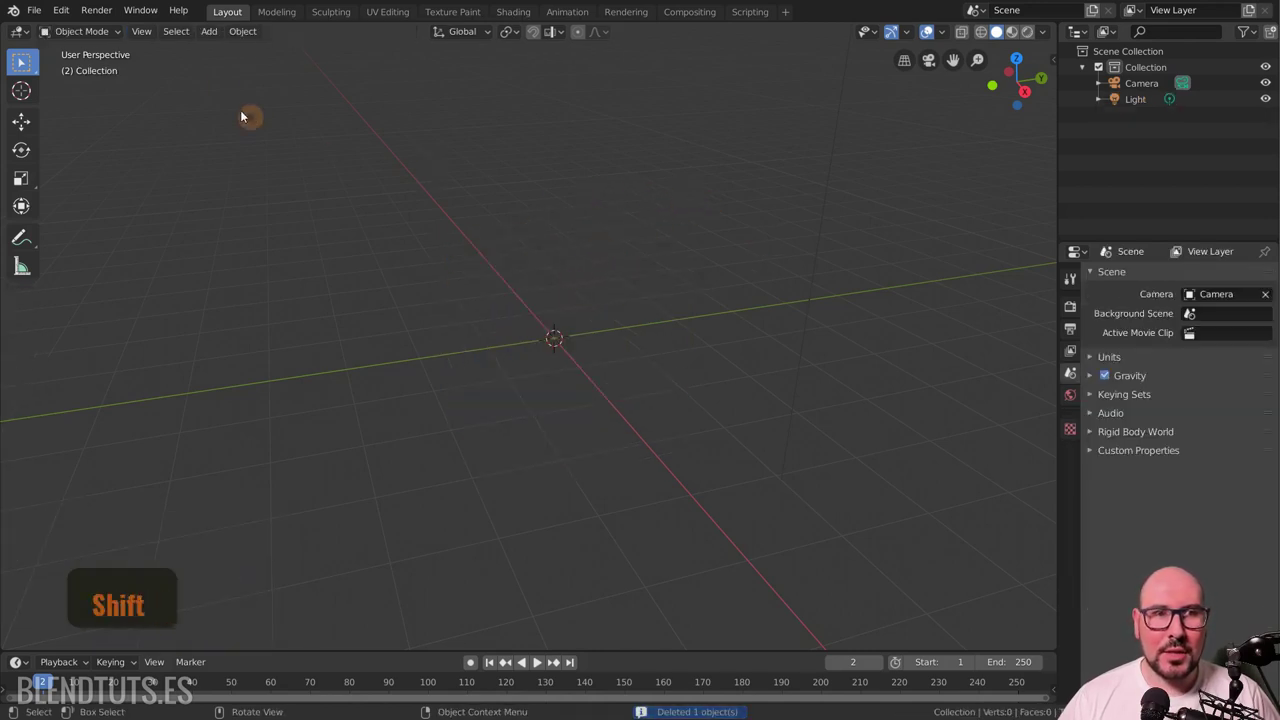
Add a cylinder mesh at the origin with 32 vertices, 1 m radius and 2 m depth.
click(216, 32)
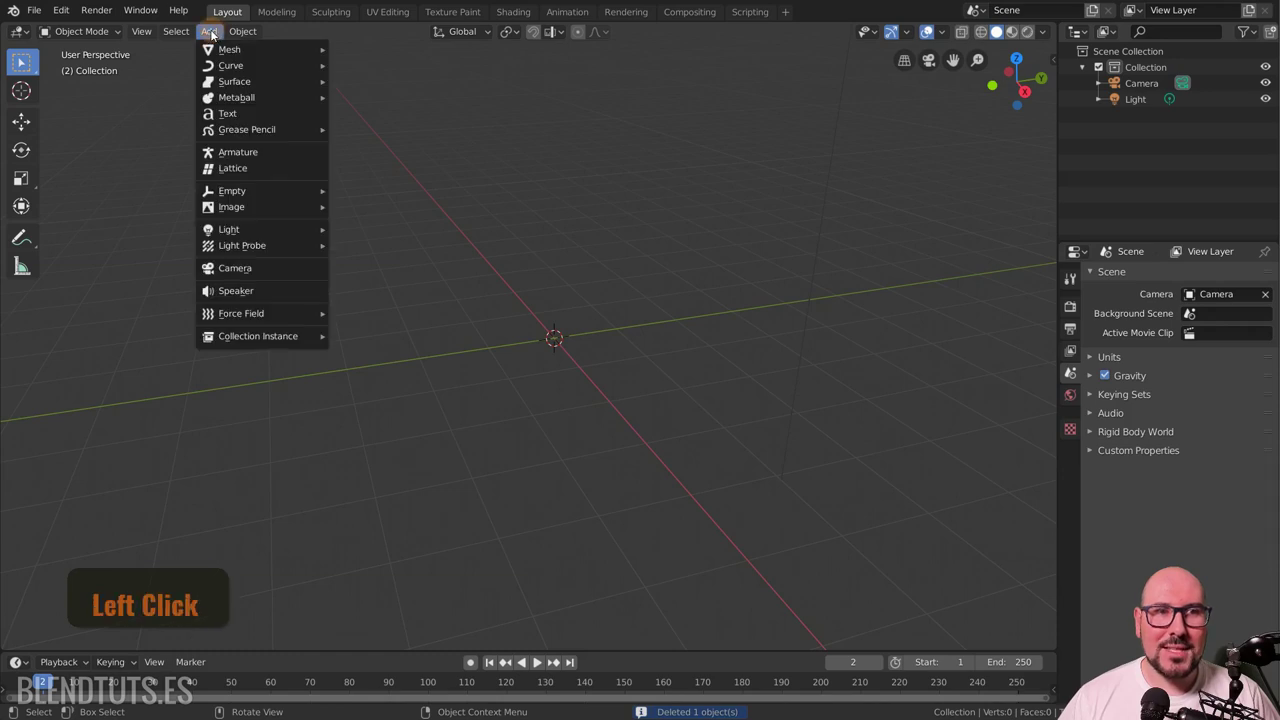
key(shift+a)
key(shift+a)
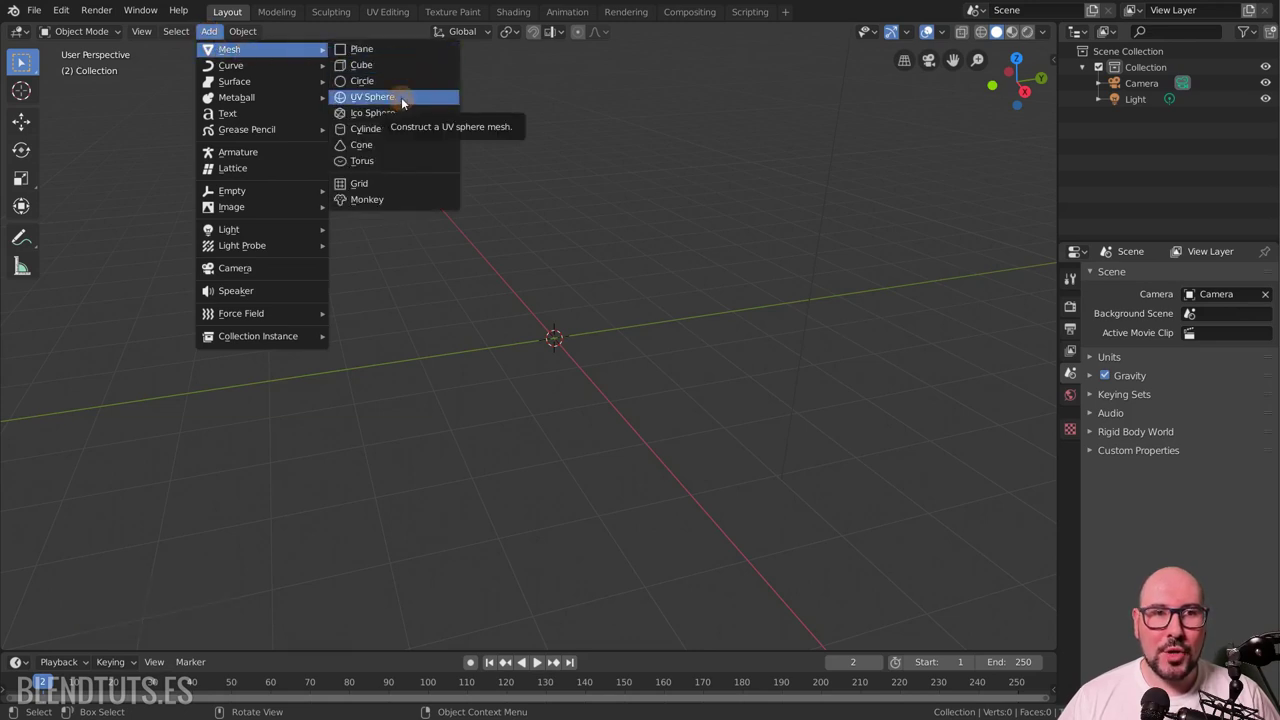
click(403, 130)
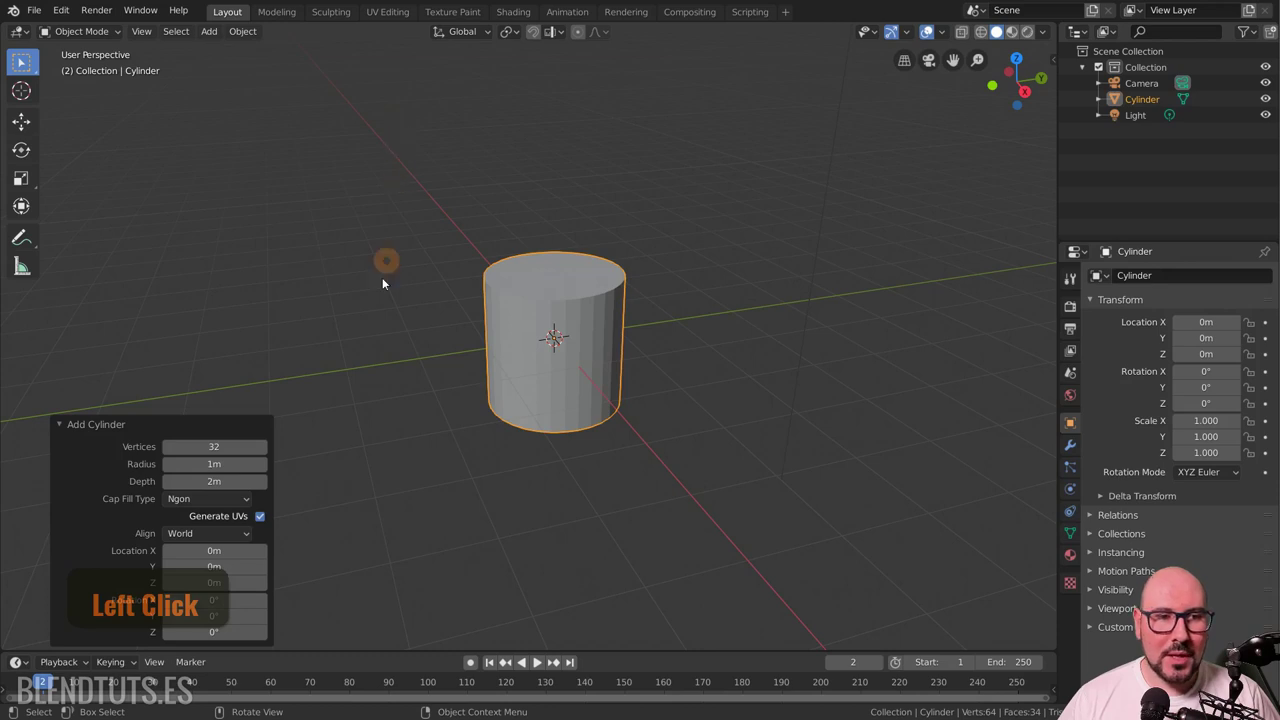